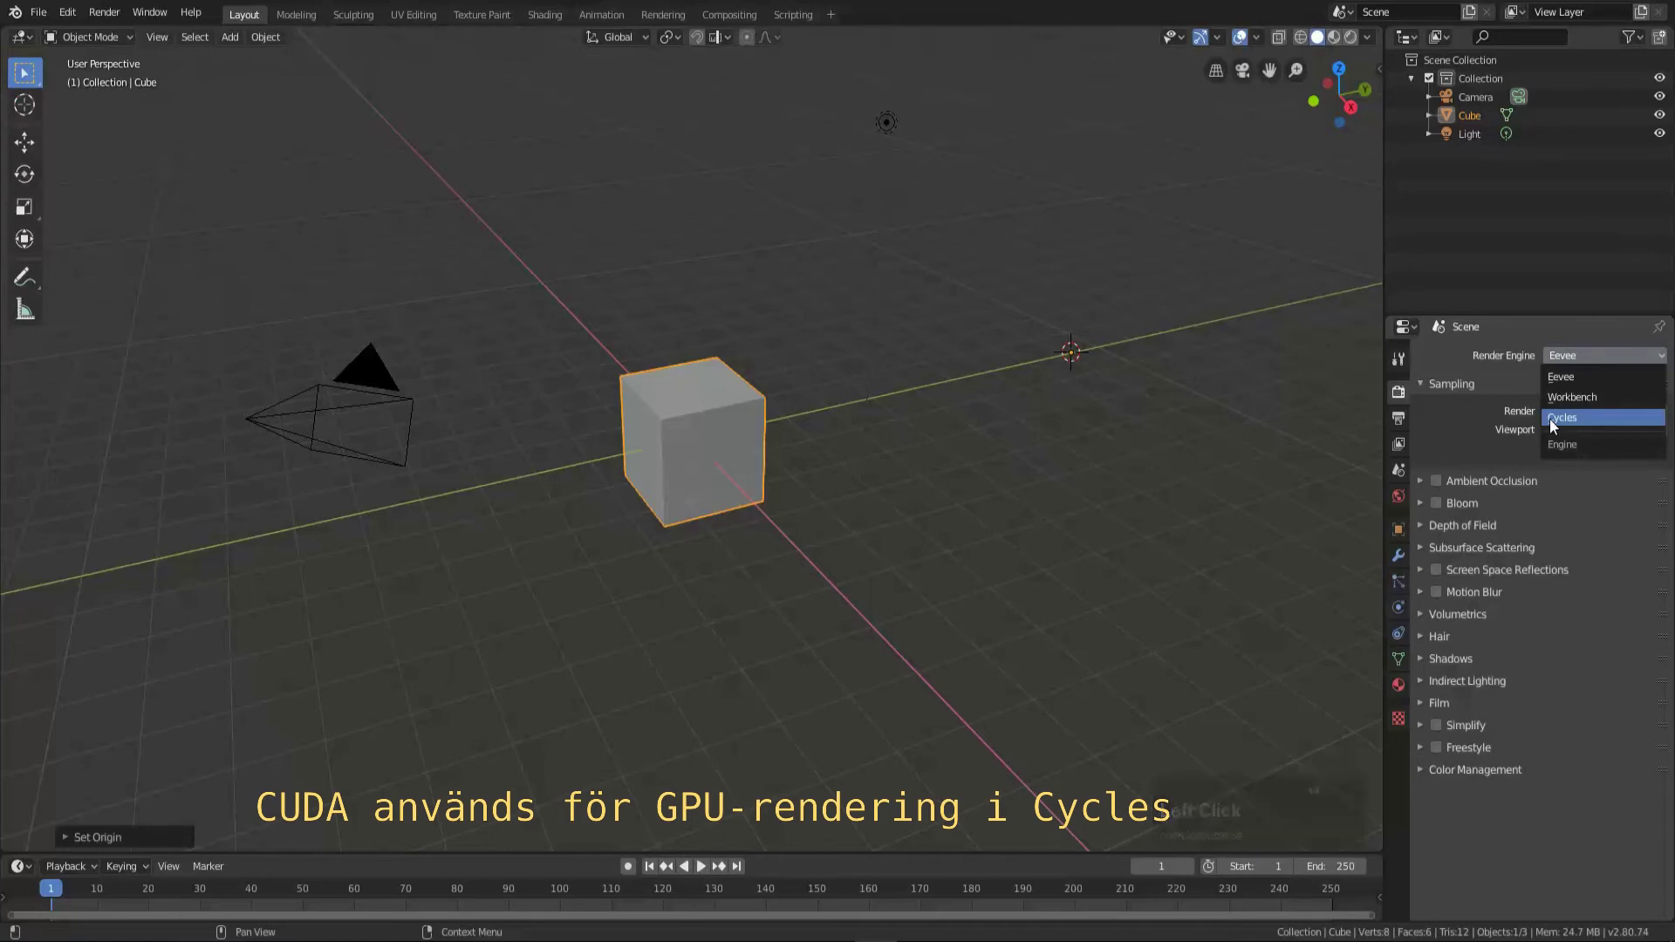
Step: Switch the render engine to Cycles and the device to GPU Compute
click(1556, 427)
click(1572, 410)
click(1567, 451)
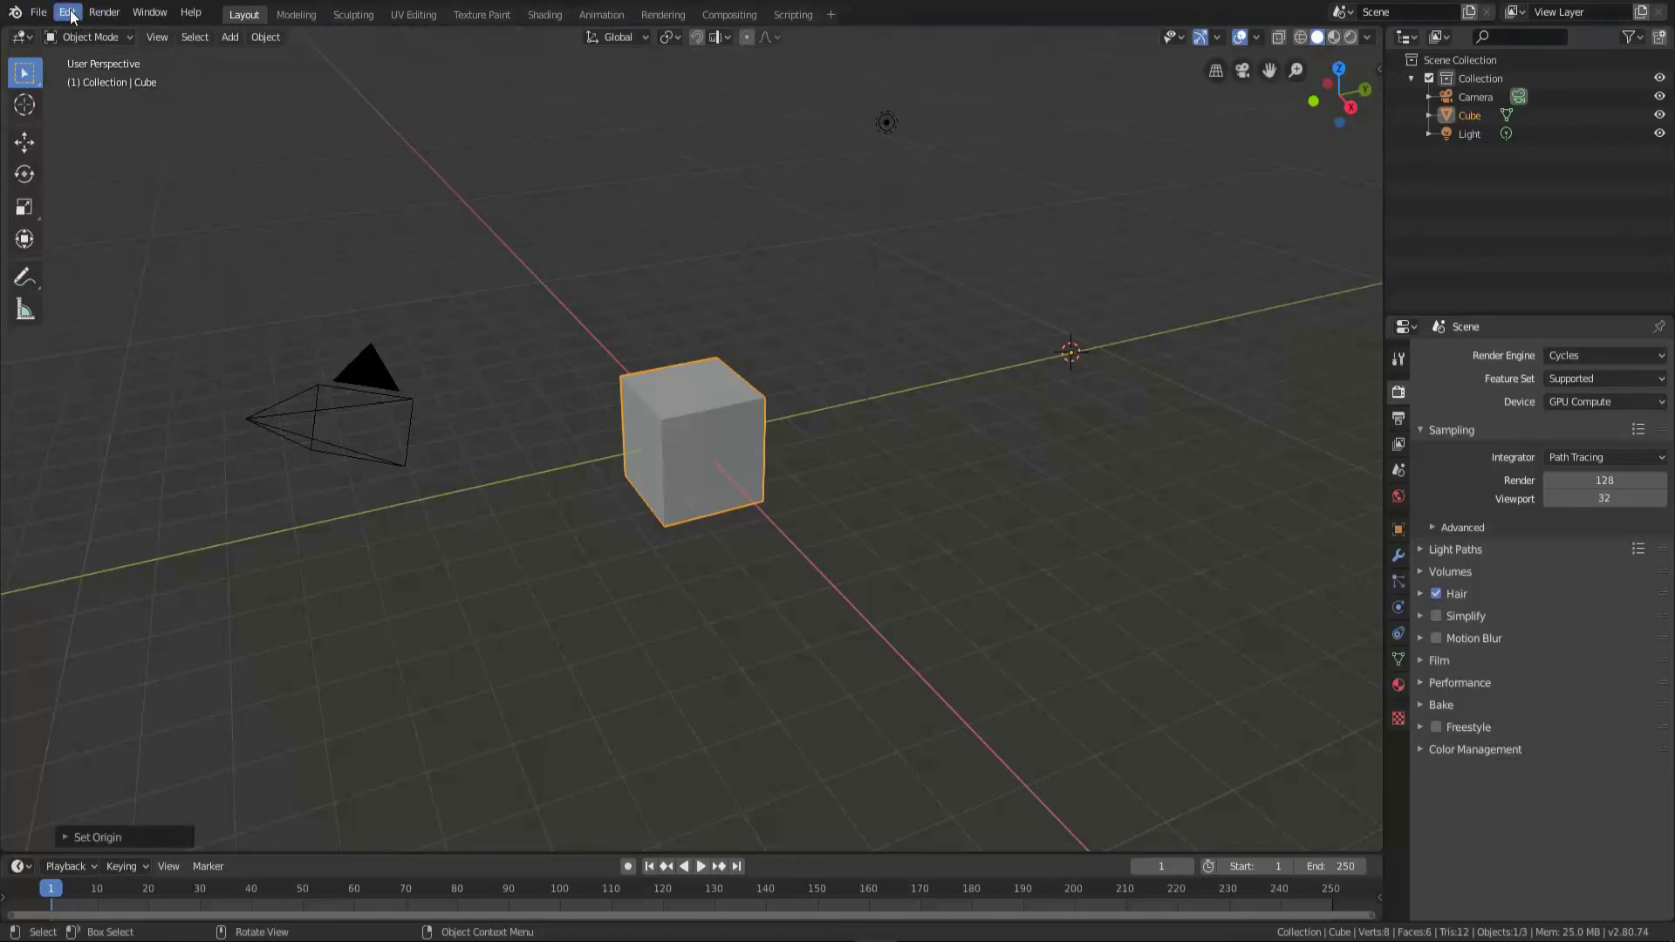
Step: In Preferences > System, choose CUDA for Cycles render devices with both GTX 980 Ti cards
click(77, 18)
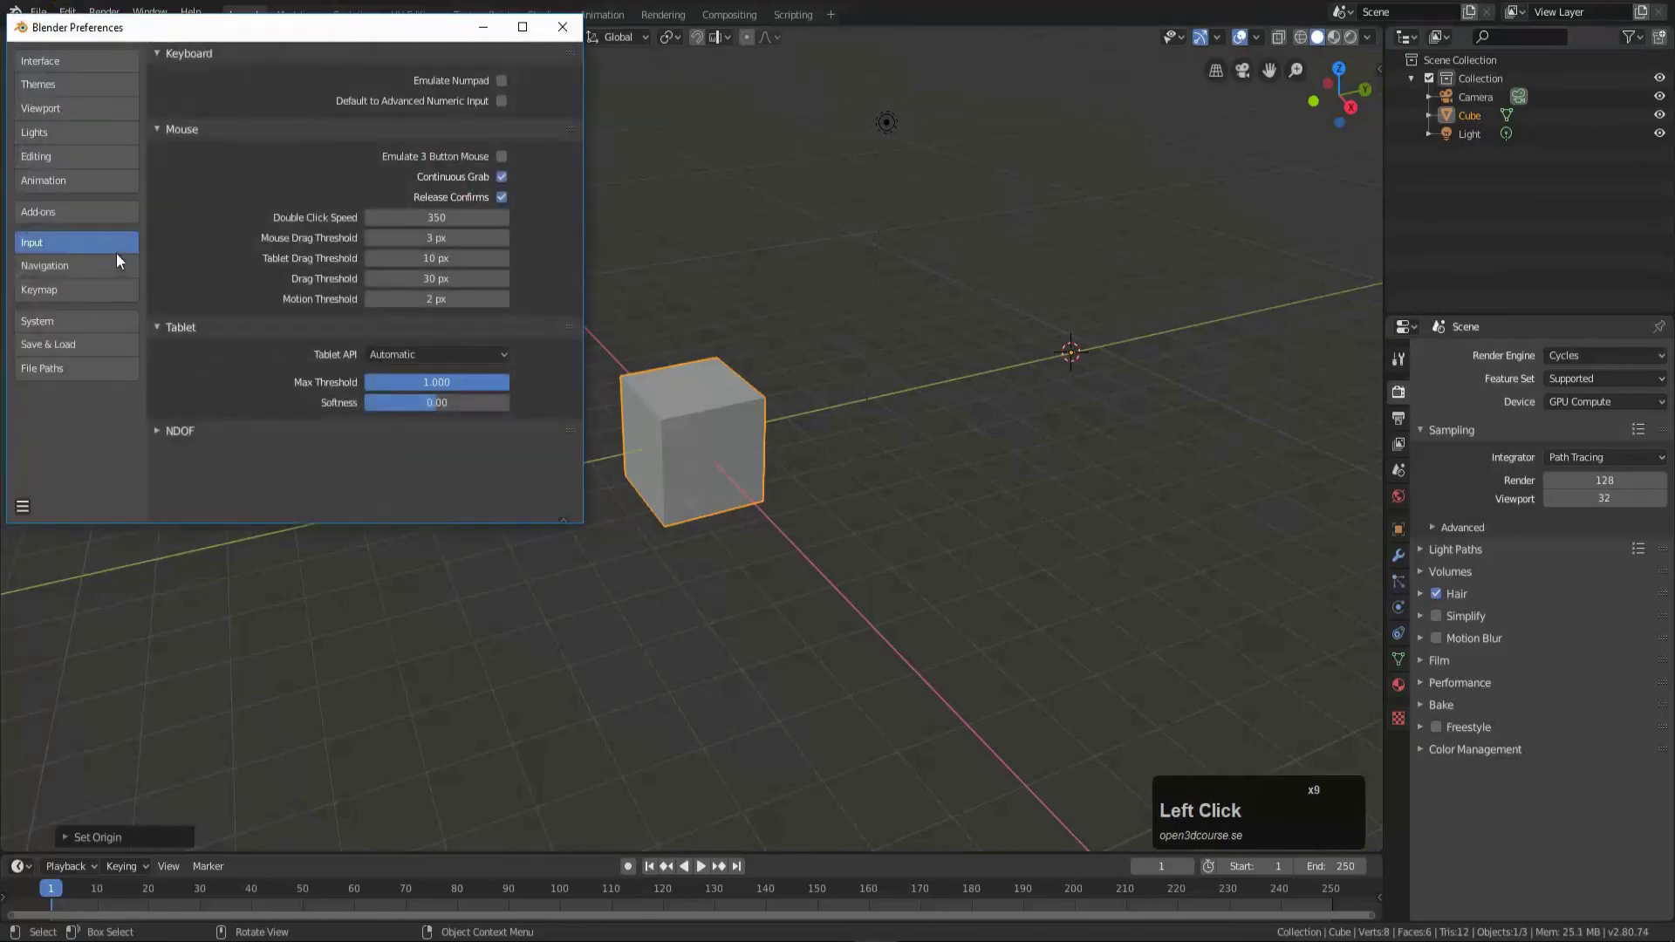
click(89, 173)
click(70, 324)
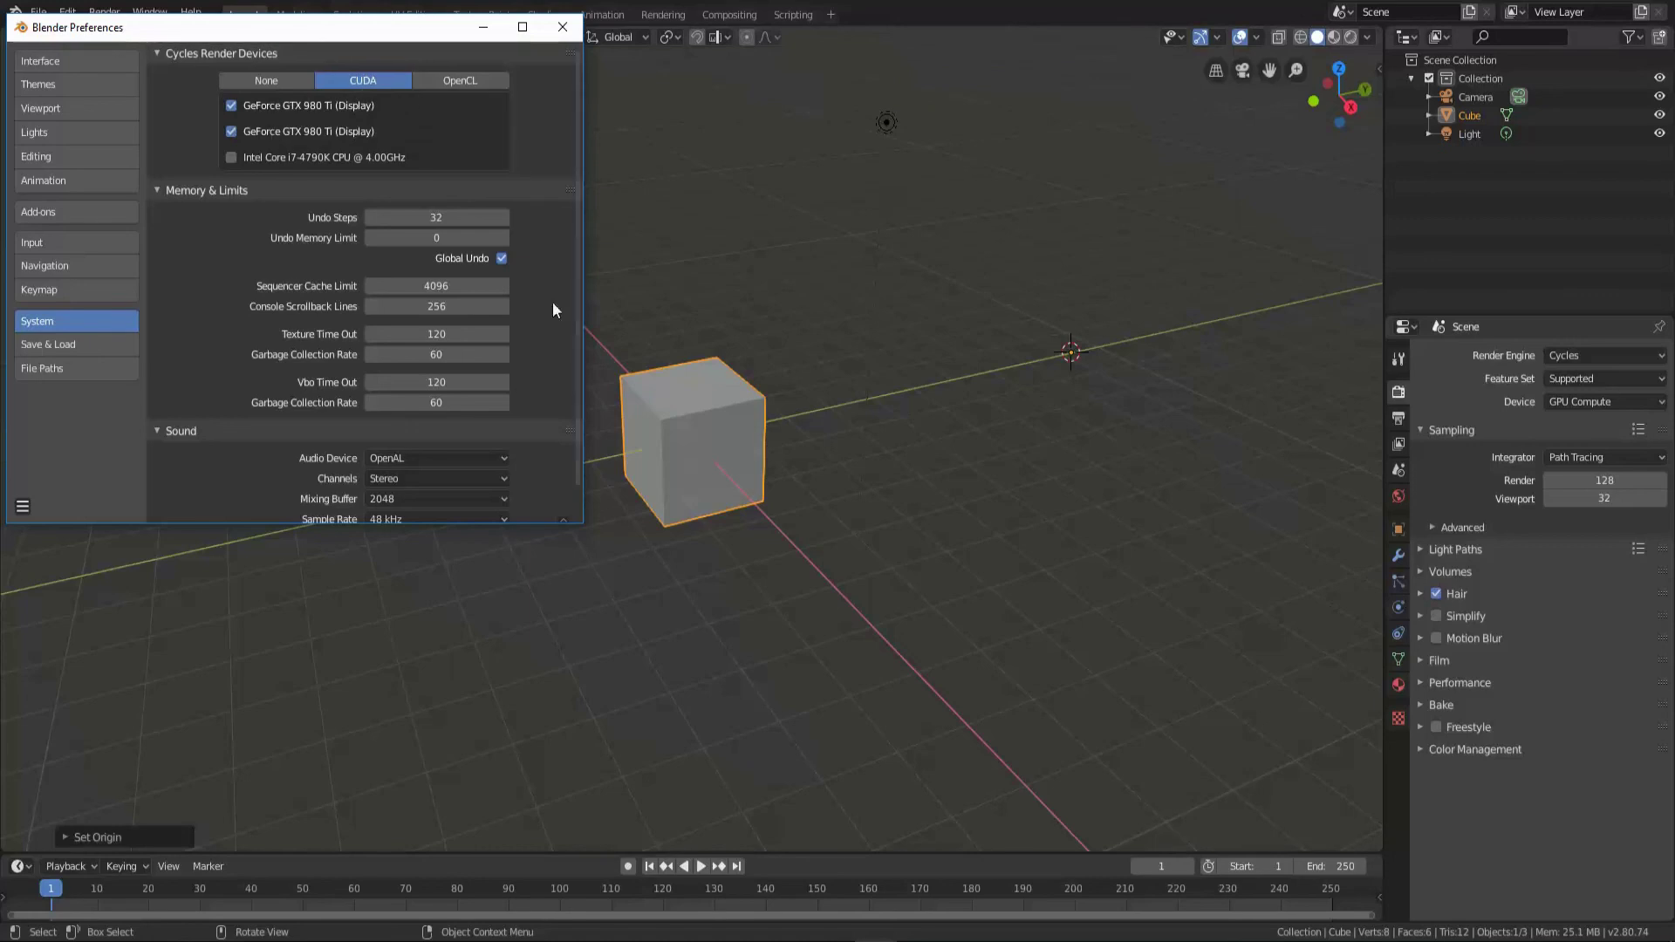
Step: Save the preferences from the hamburger menu so the CUDA setup persists
click(19, 518)
click(35, 516)
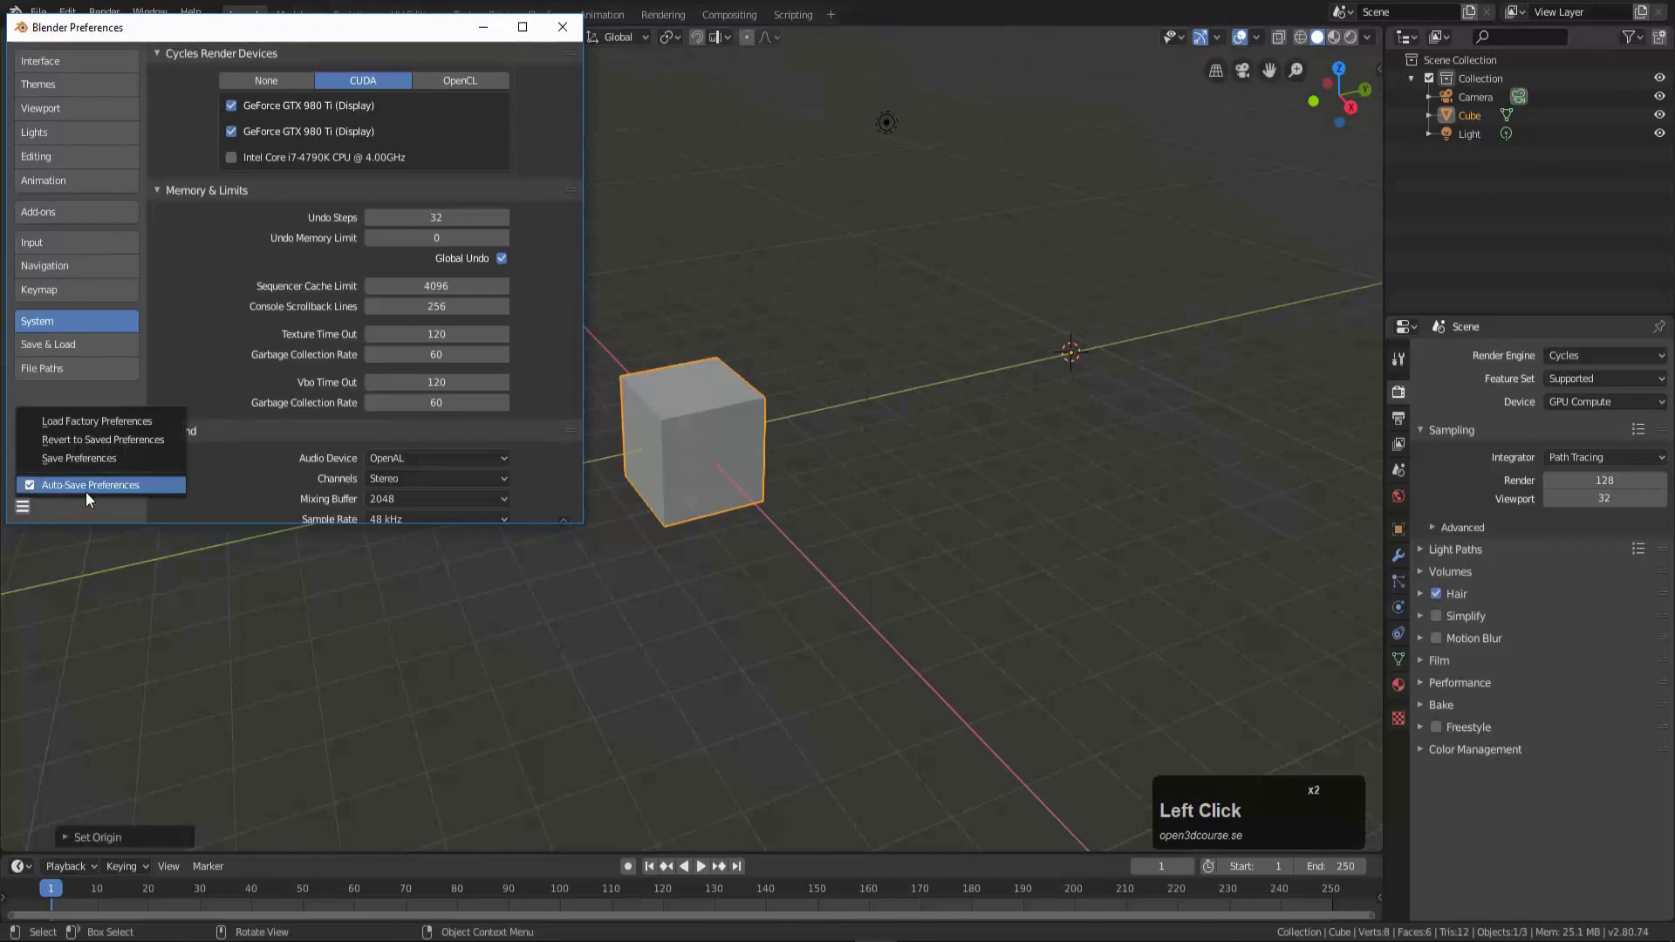
click(577, 31)
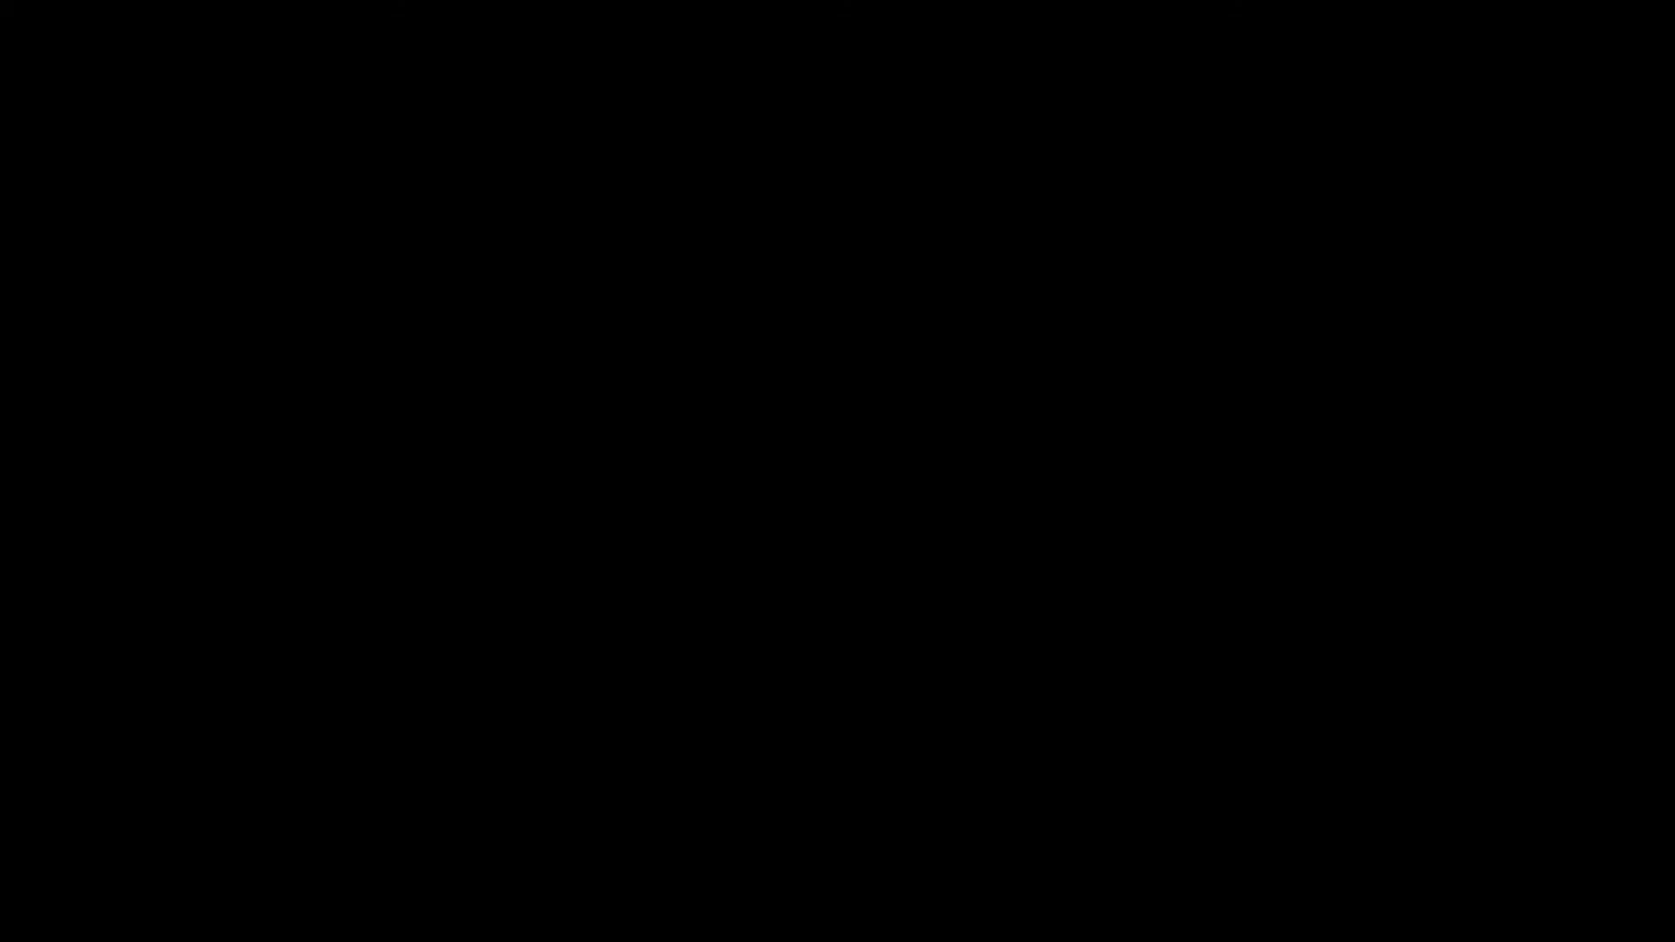